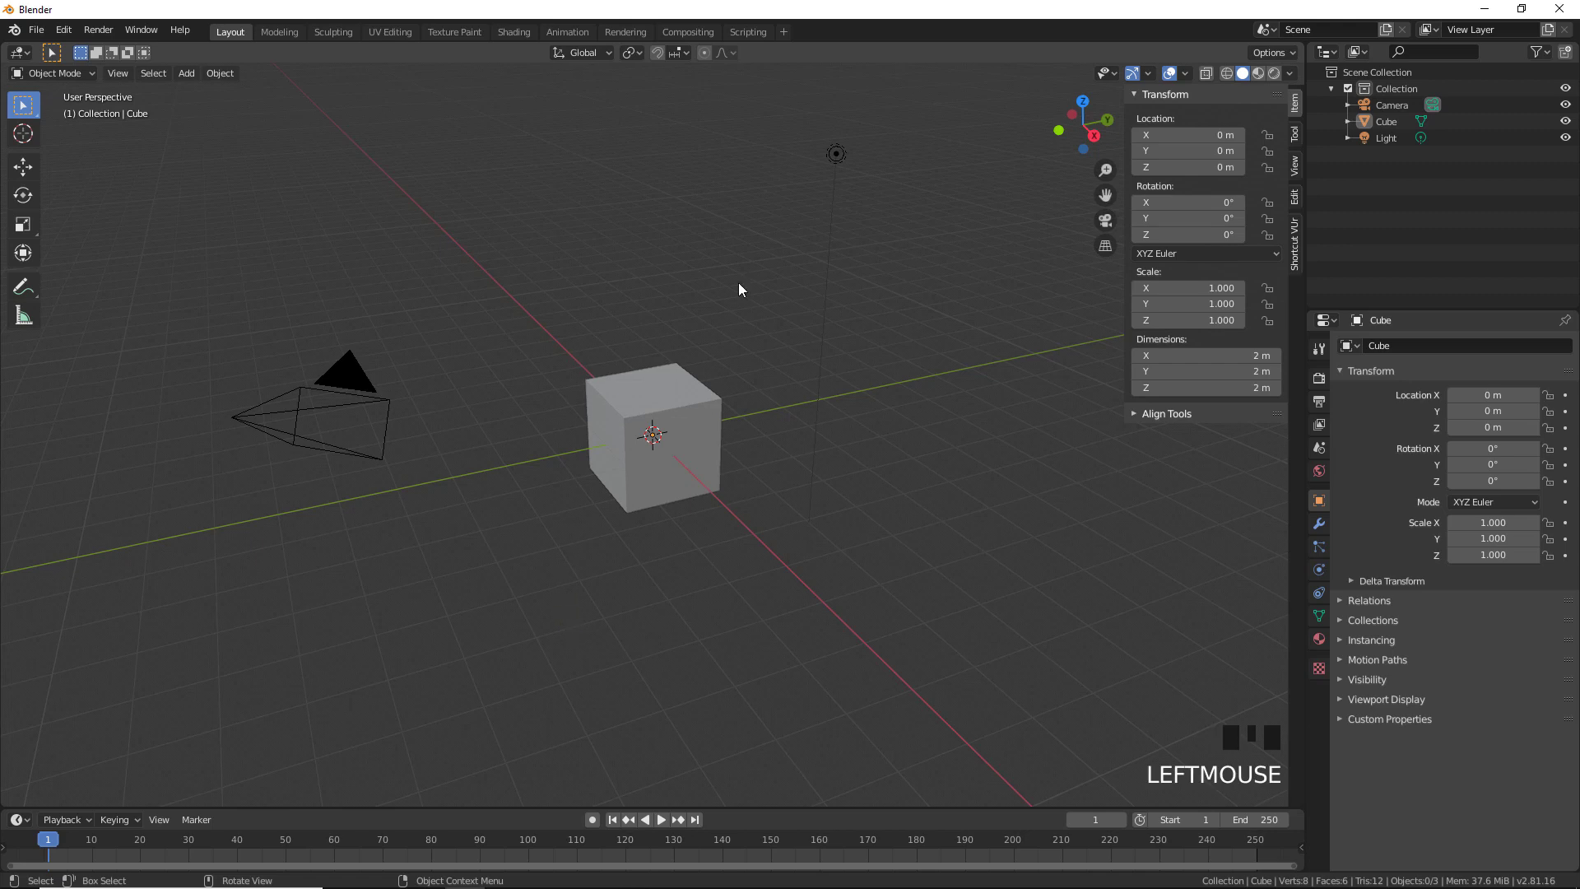
Select the camera and the light together for deletion
click(838, 170)
click(355, 439)
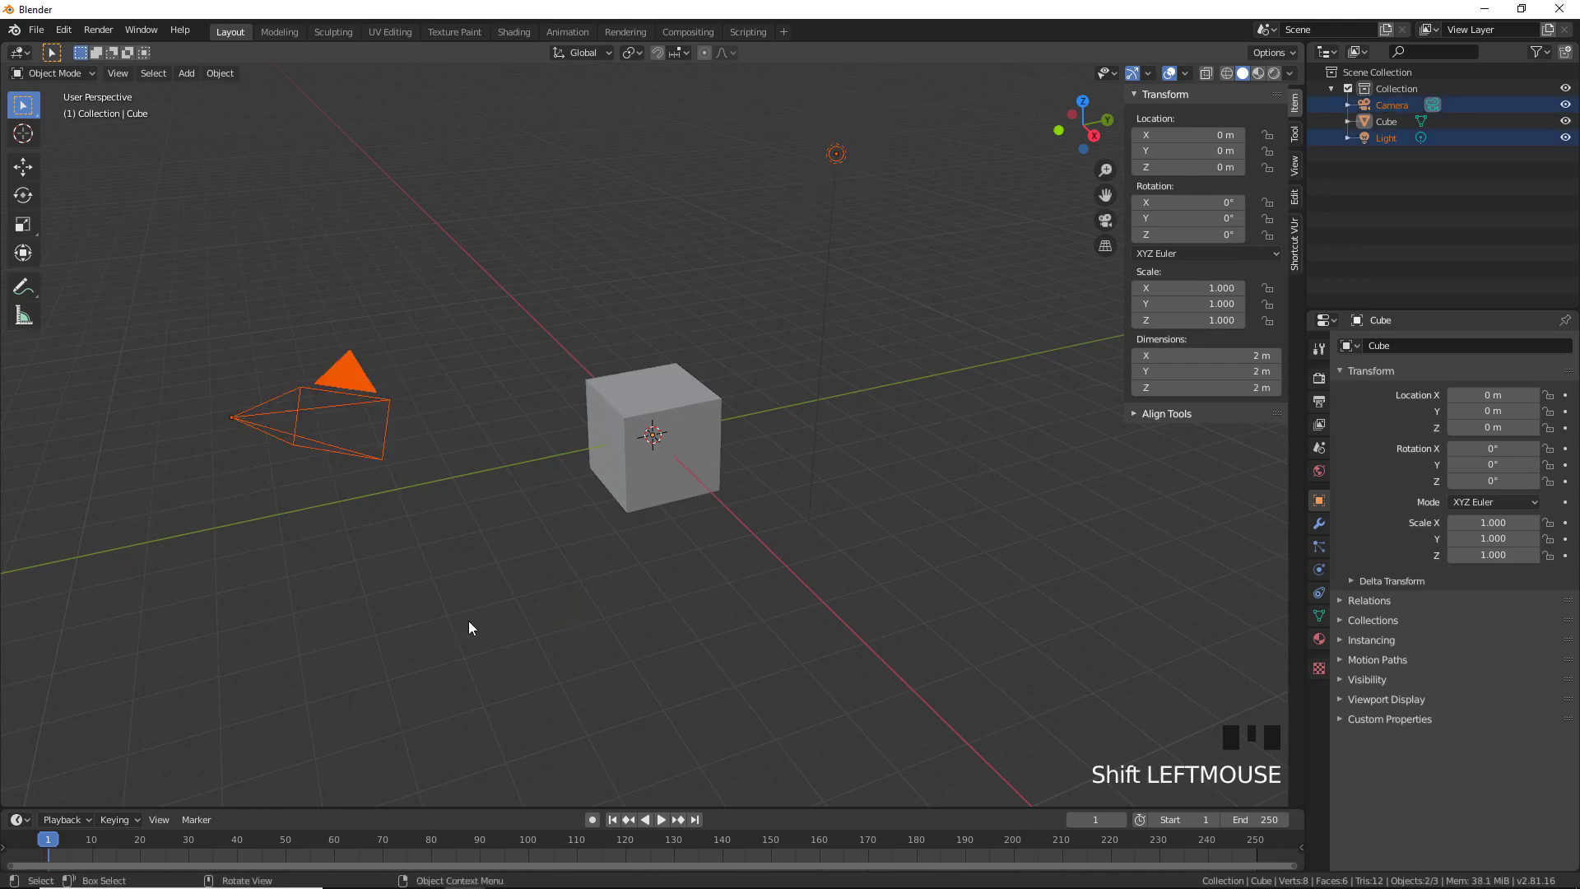
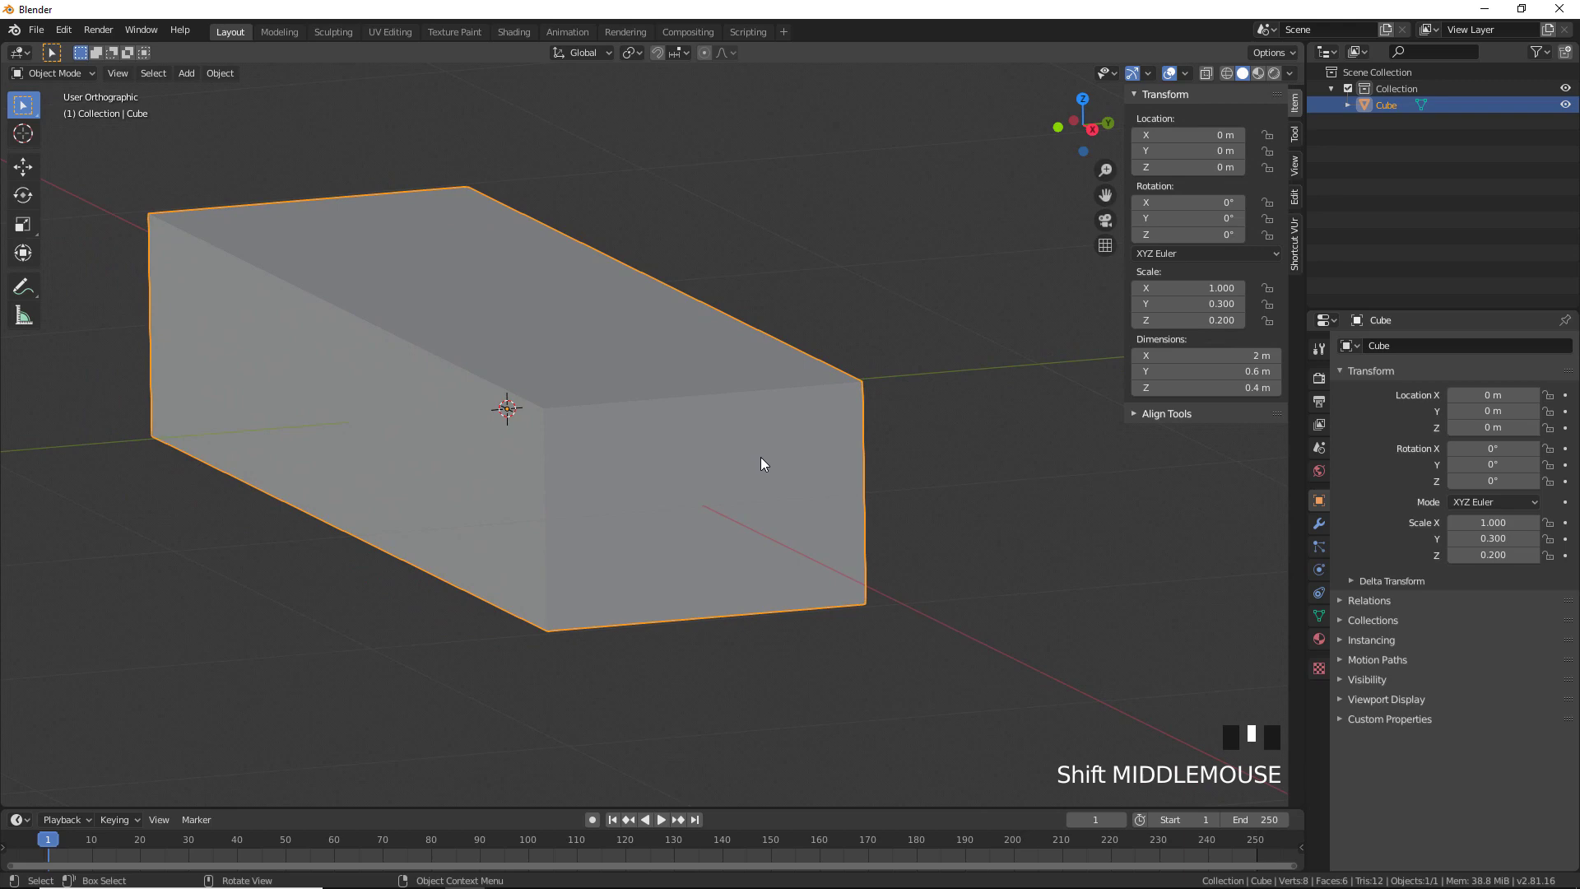
Enter Edit Mode on the slab and start a loop cut around its middle
key(Tab)
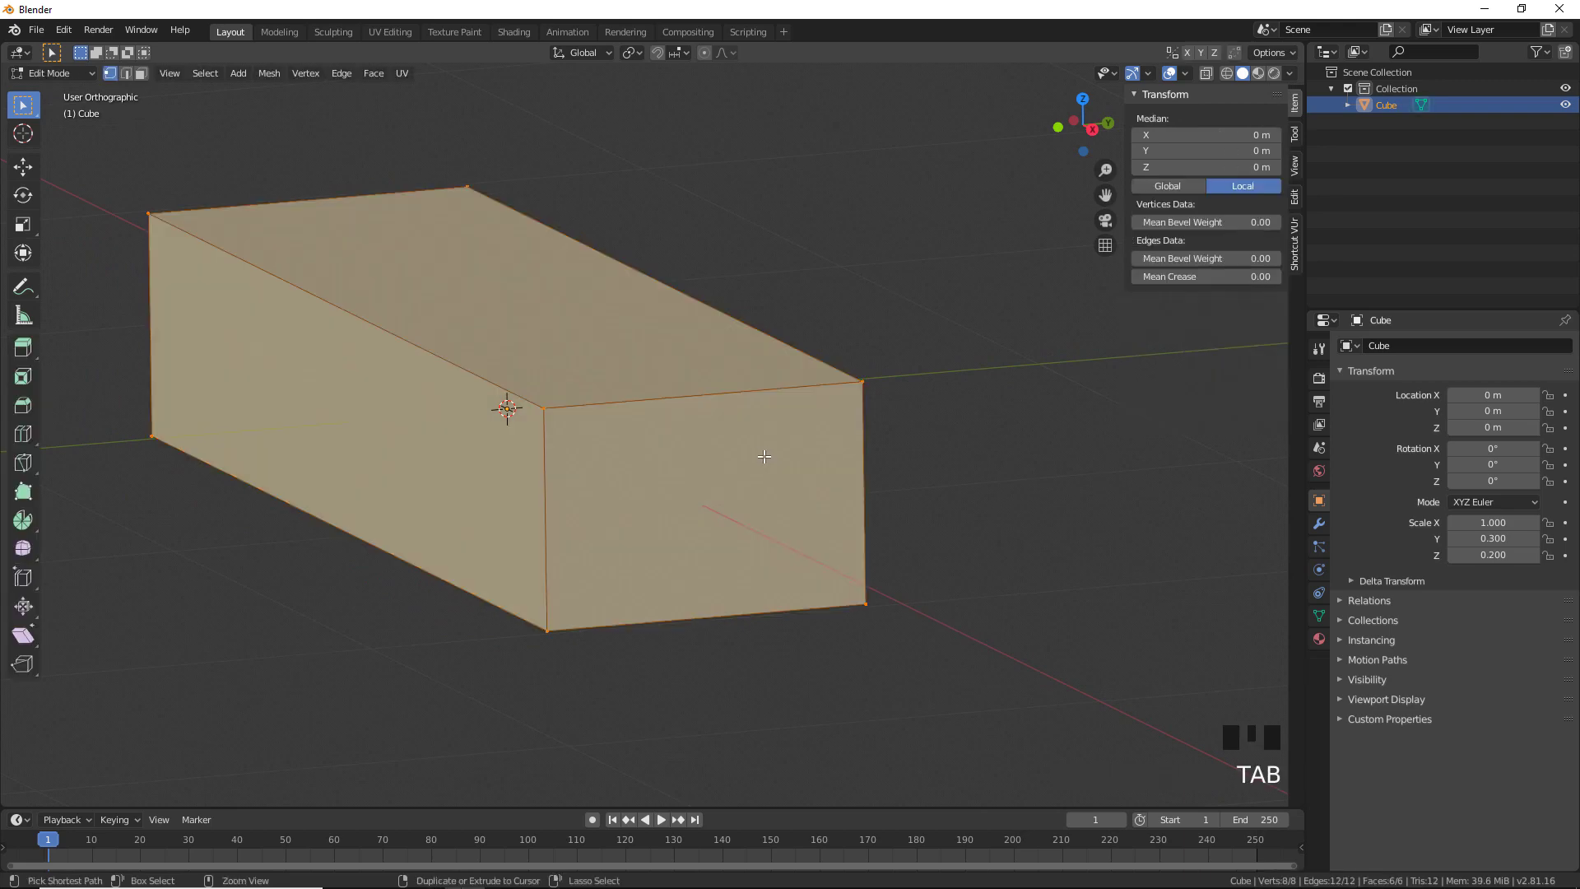
key(ctrl+r)
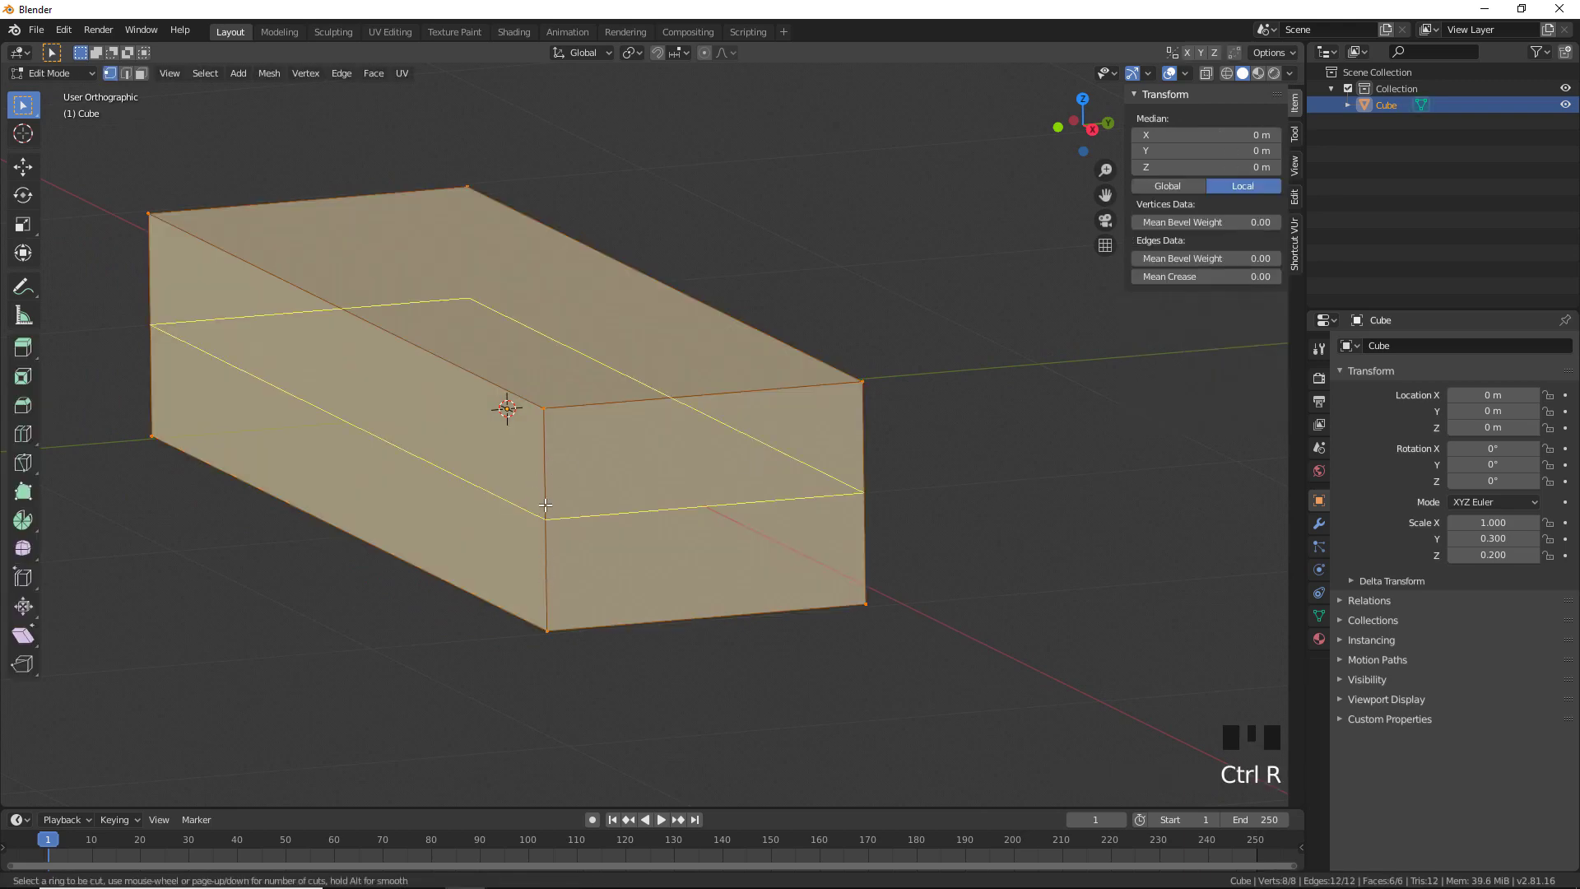
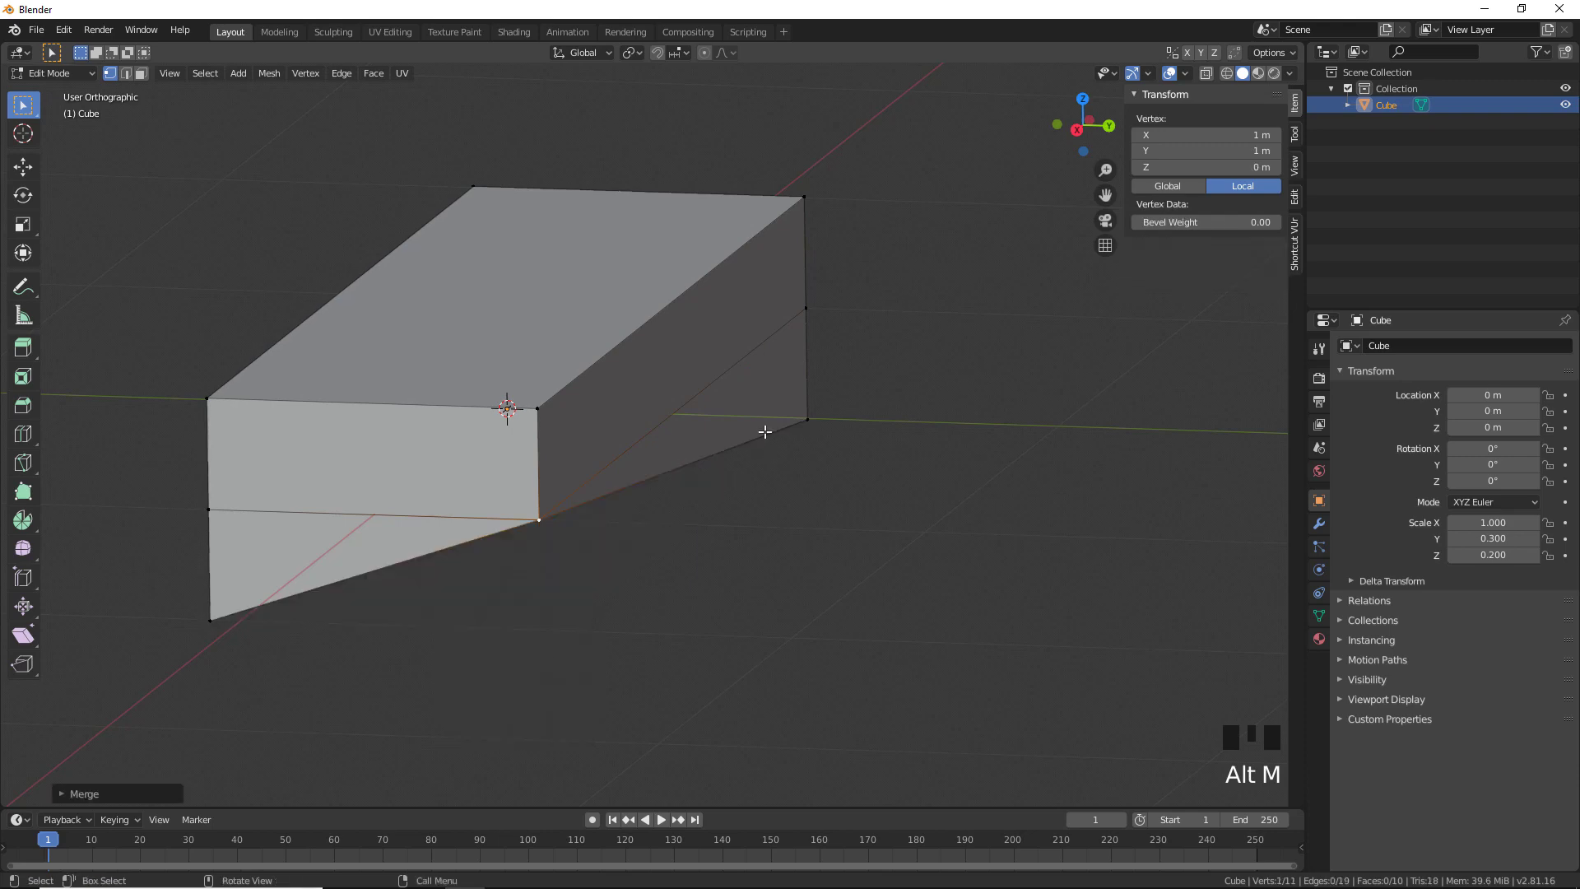
Place the middle loop cut and merge a lower corner into it (At Last)
drag(803, 313, 803, 345)
click(806, 411)
drag(804, 311, 803, 326)
key(alt+m)
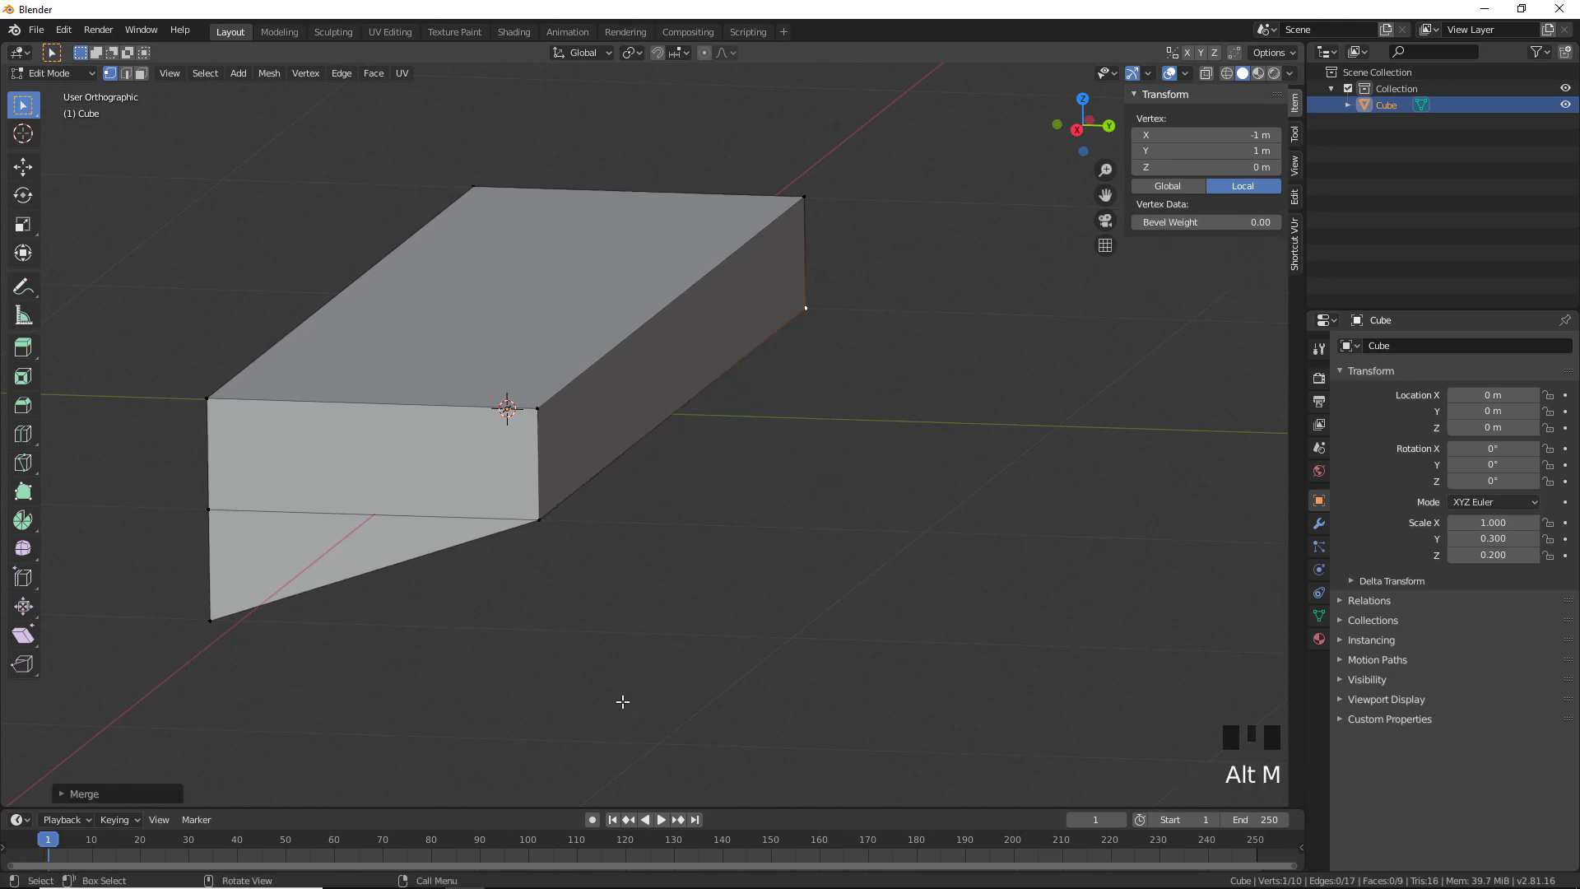
drag(650, 598, 384, 493)
key(3)
Merge the remaining lower corners, delete a lower side face, and return to Object Mode
click(367, 479)
drag(670, 468, 574, 437)
click(574, 437)
drag(604, 485, 670, 511)
key(x)
drag(650, 512, 698, 541)
key(Tab)
drag(690, 567, 1189, 76)
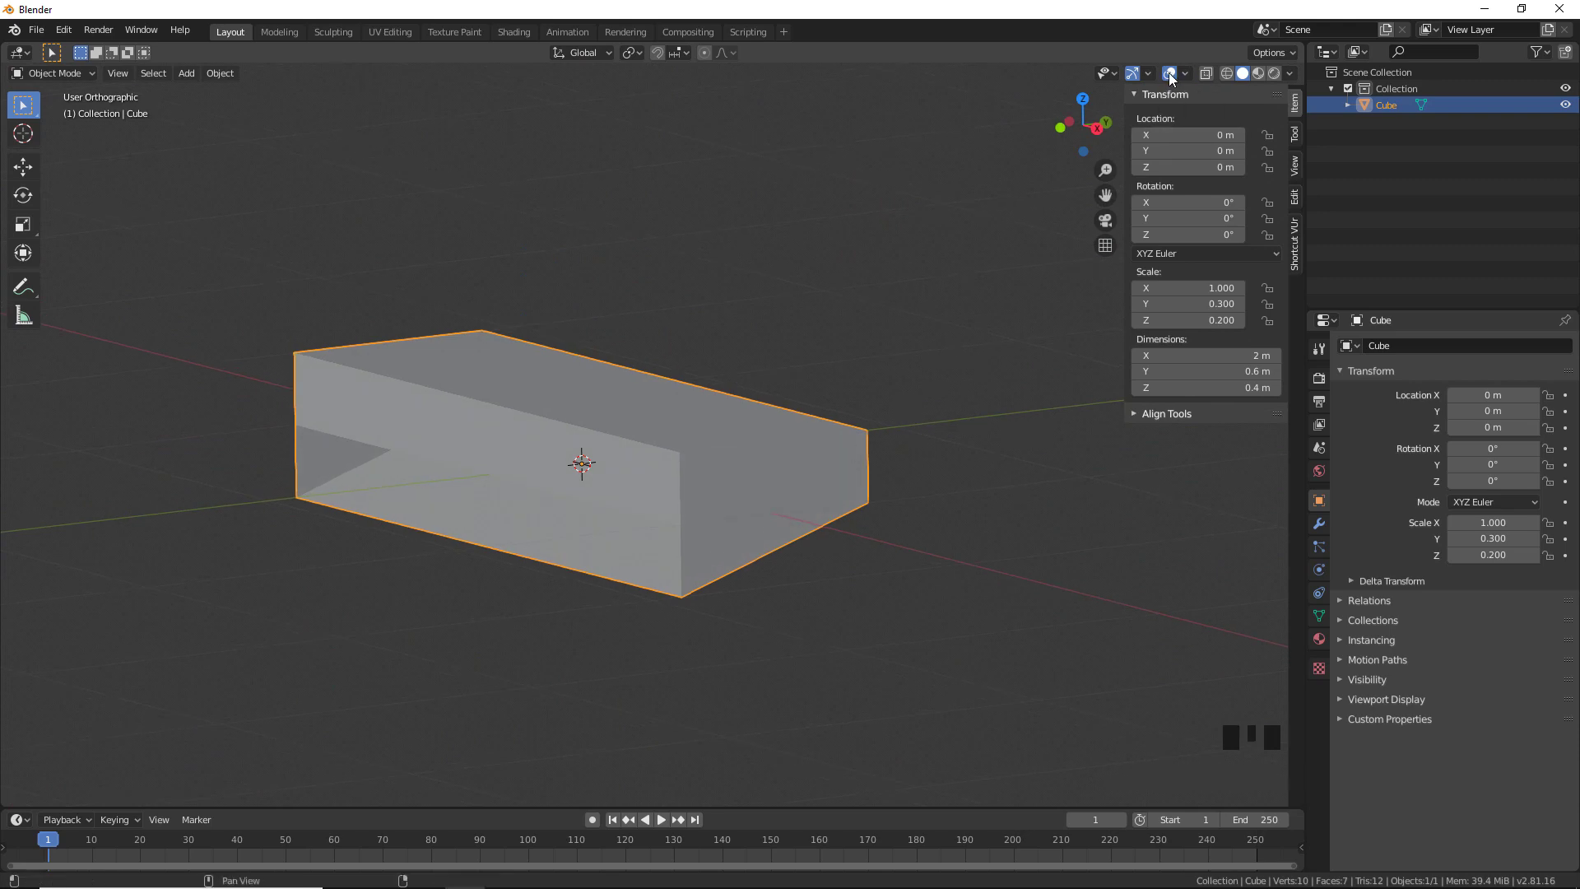
Orbit around the wedge block and bring up the Add Modifier list
drag(1189, 79, 987, 494)
drag(988, 495, 1327, 551)
click(1324, 528)
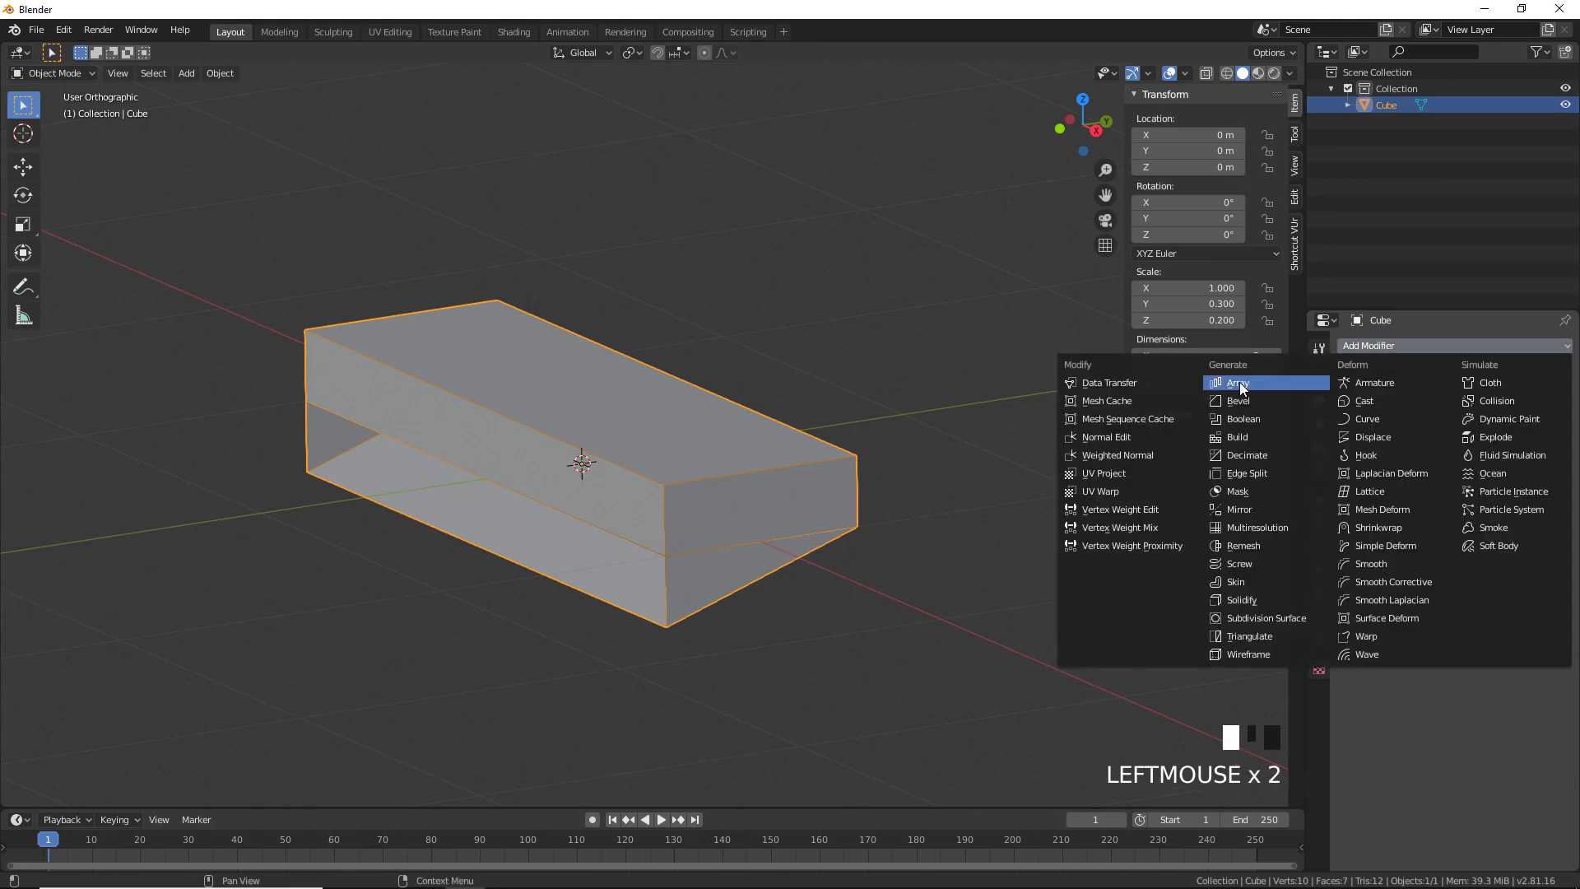
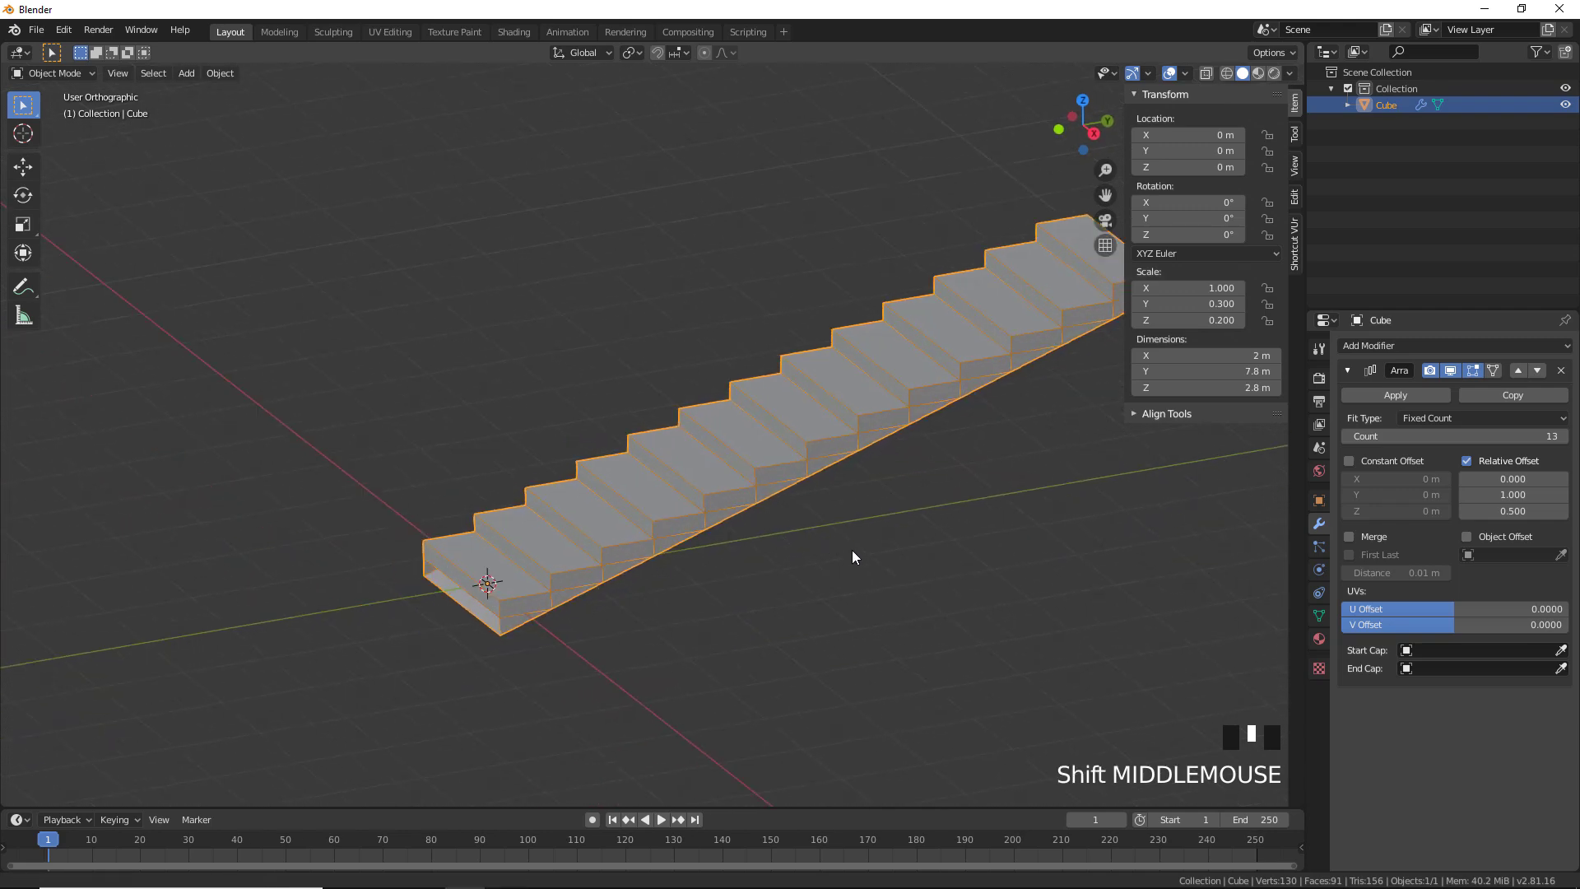
Box-select the first step's vertices in Edit Mode and begin scaling them along Y
key(Tab)
drag(232, 502, 270, 539)
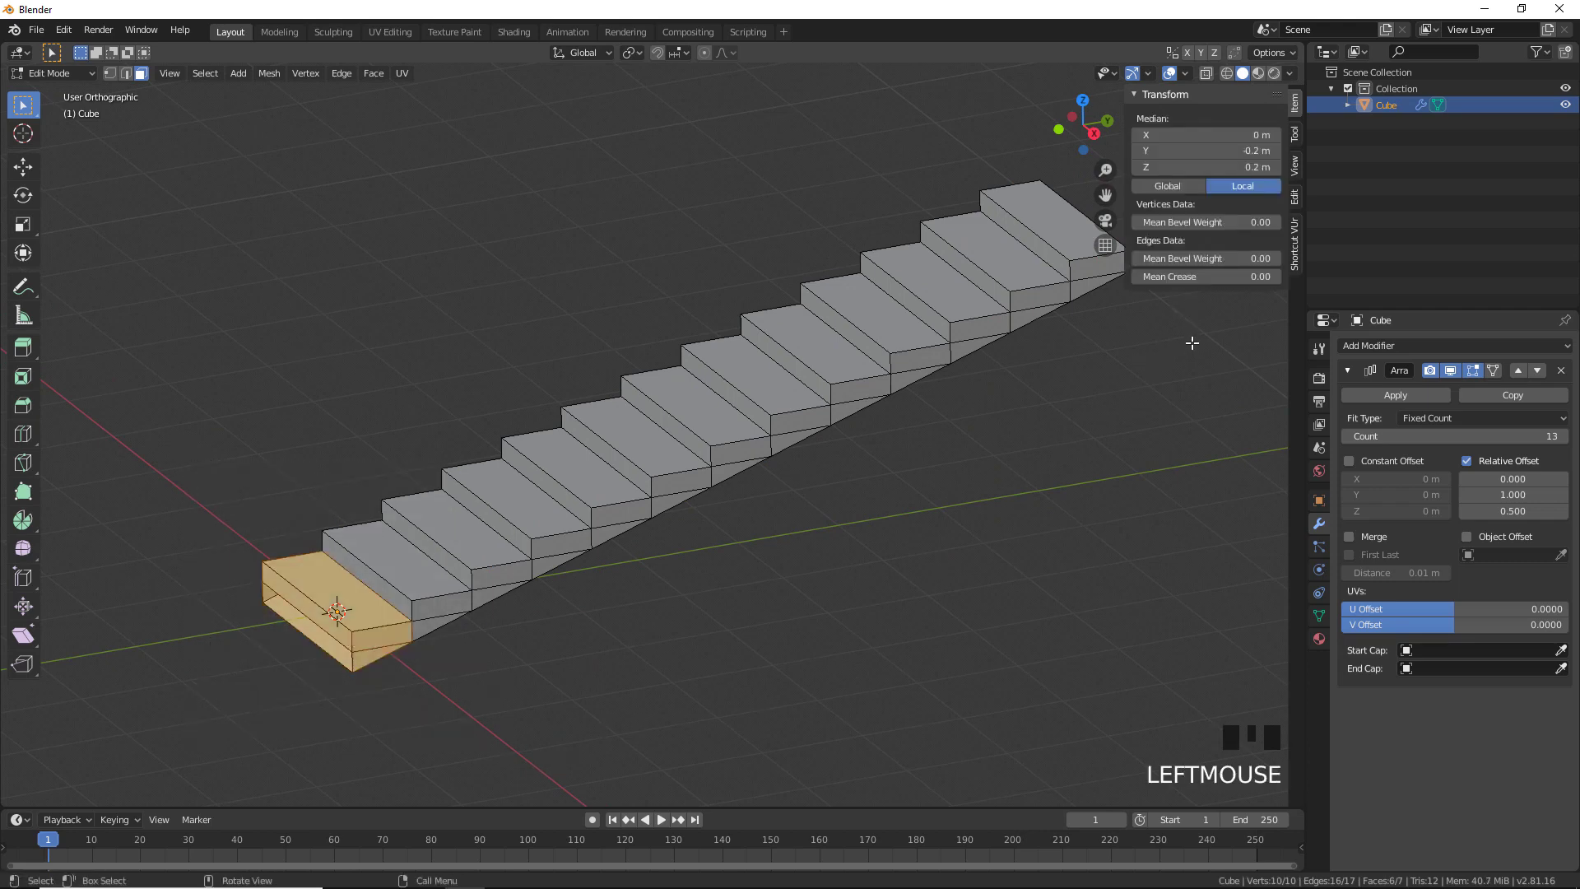
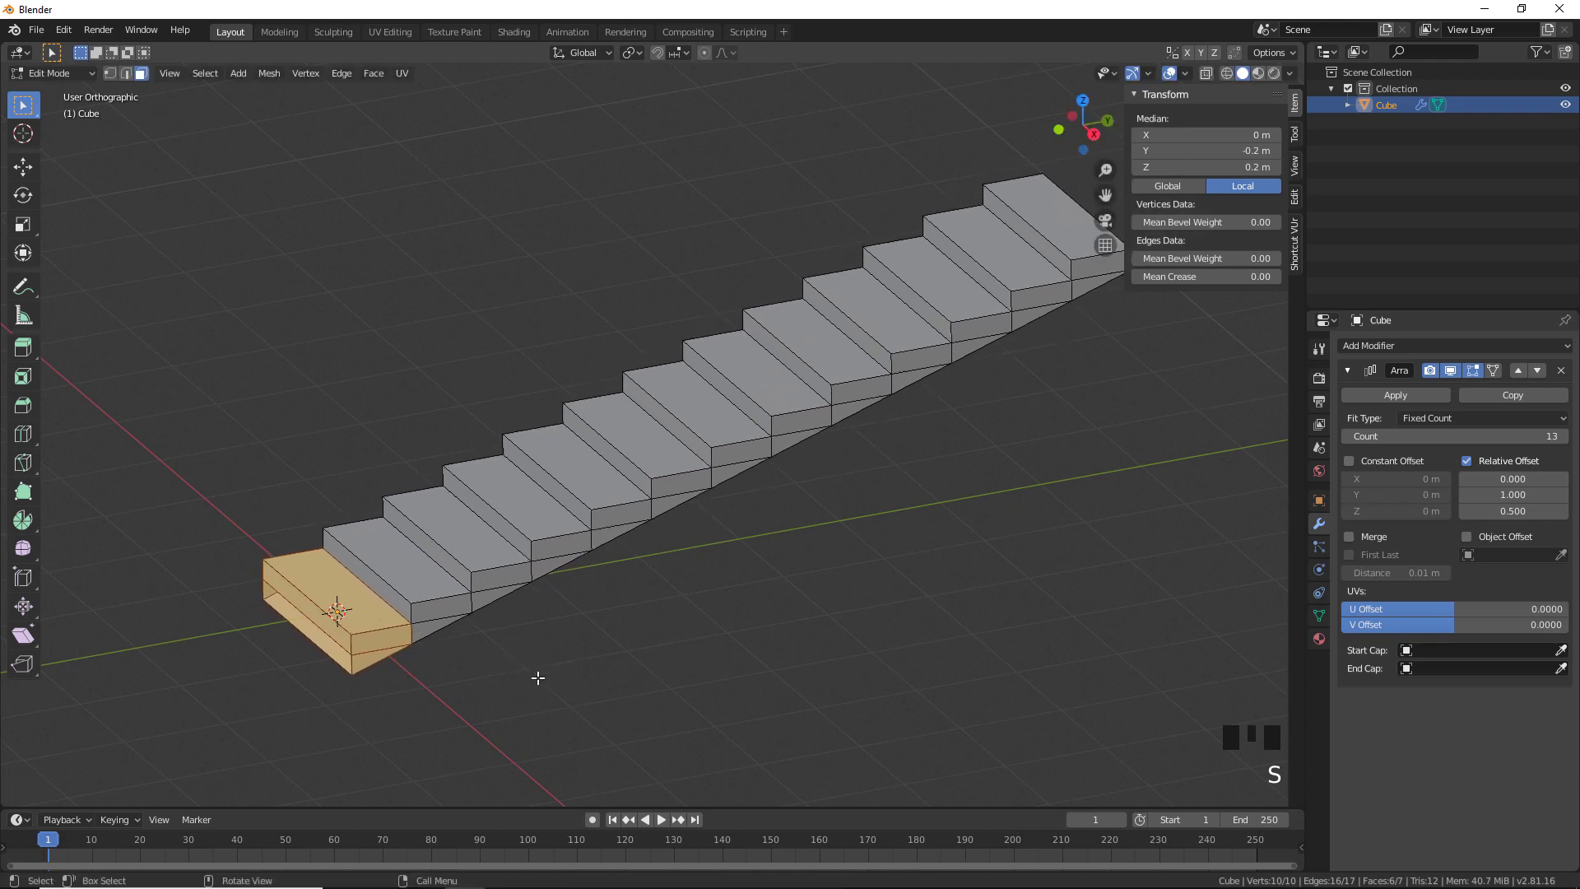
key(s)
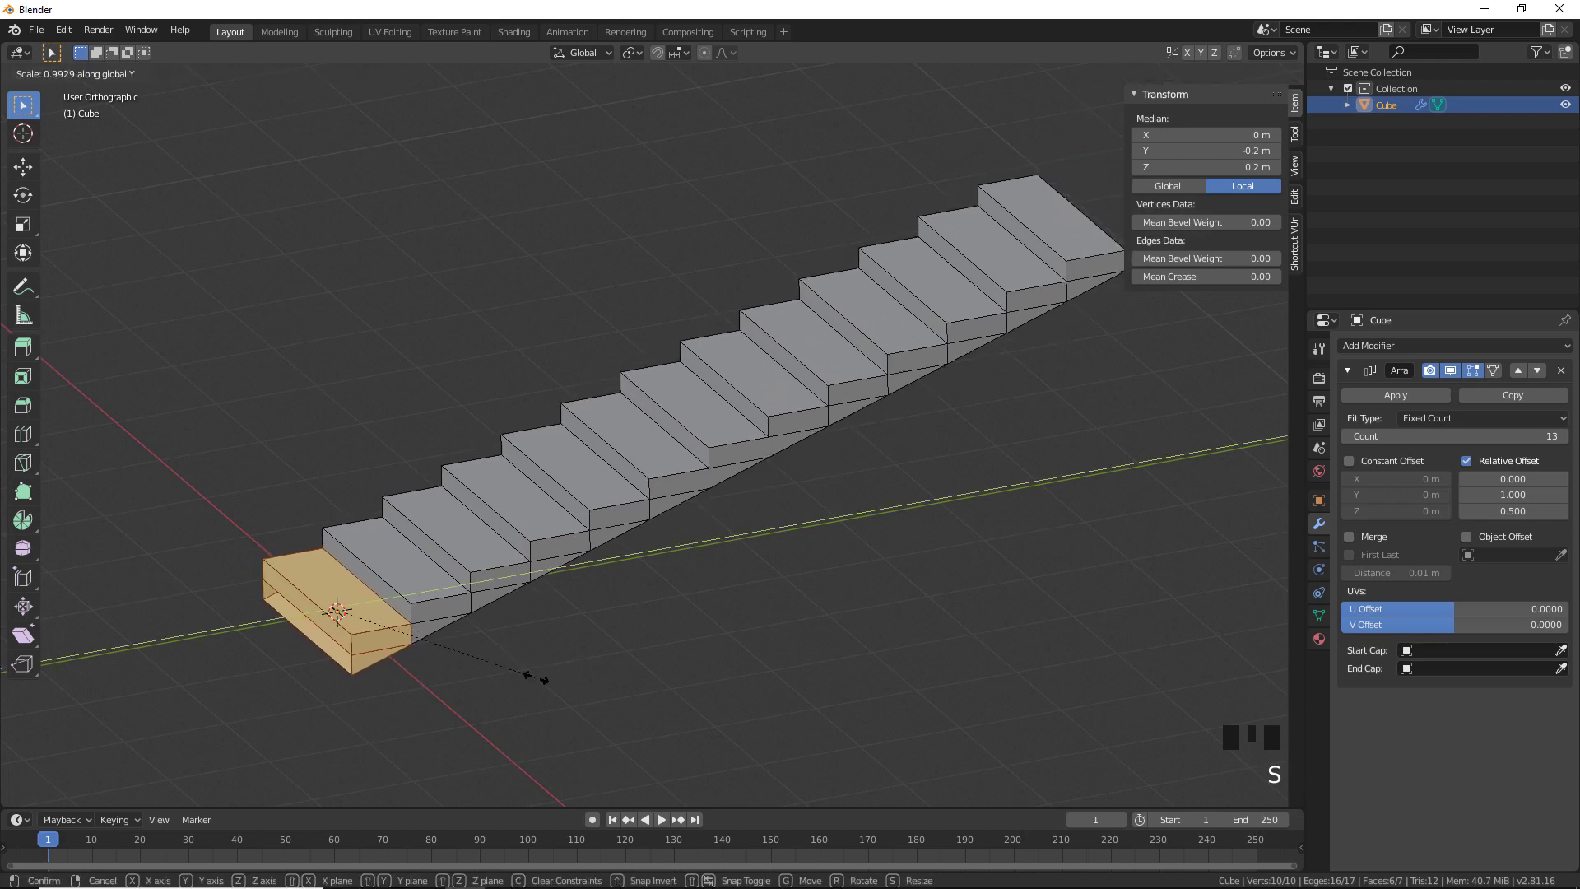